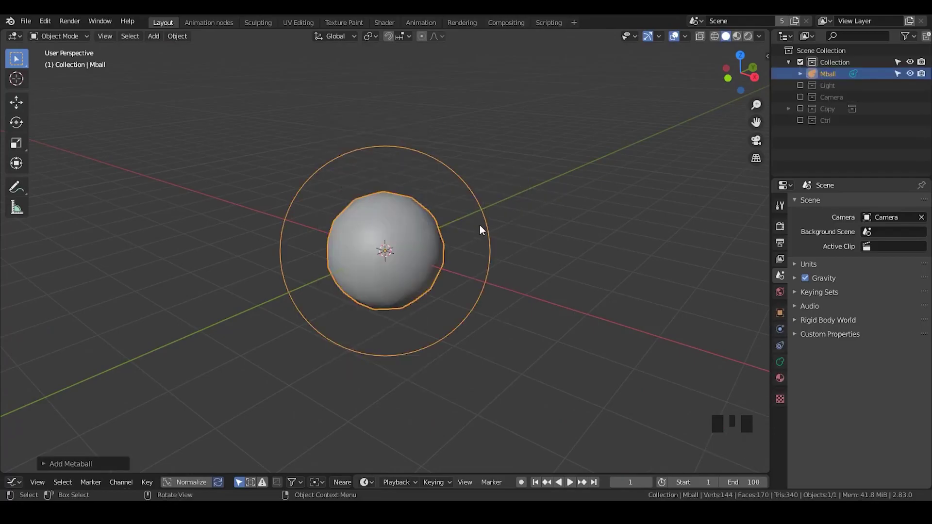
Move the metaball off centre, duplicate it along X, then duplicate again for a third copy above
key(g)
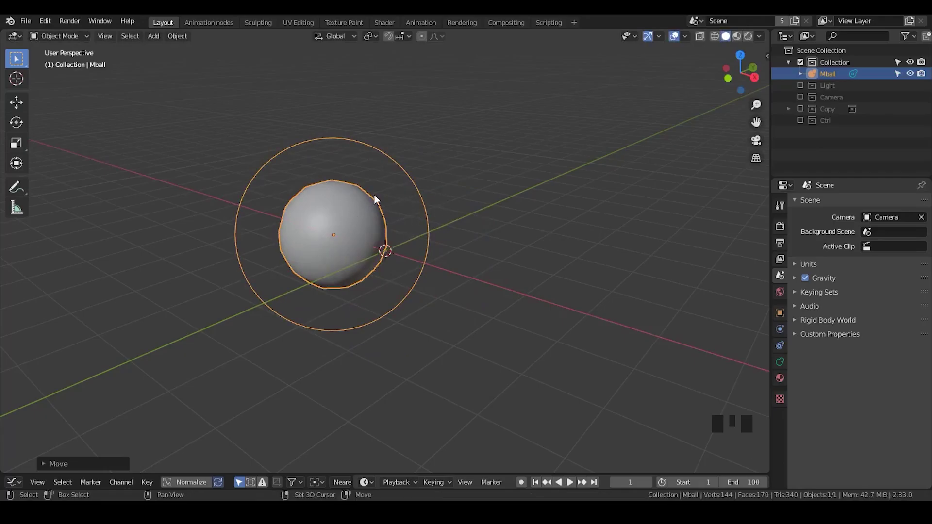
key(shift+d)
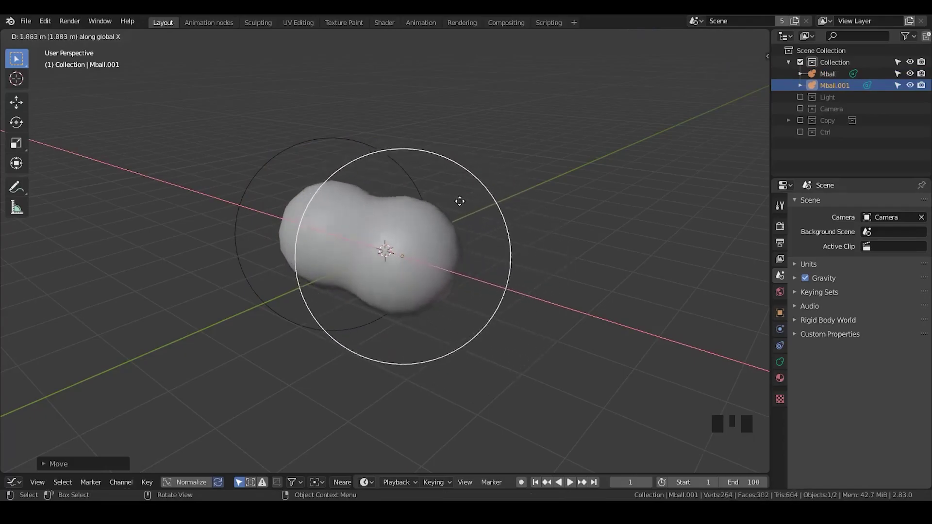
drag(322, 250, 464, 219)
key(g)
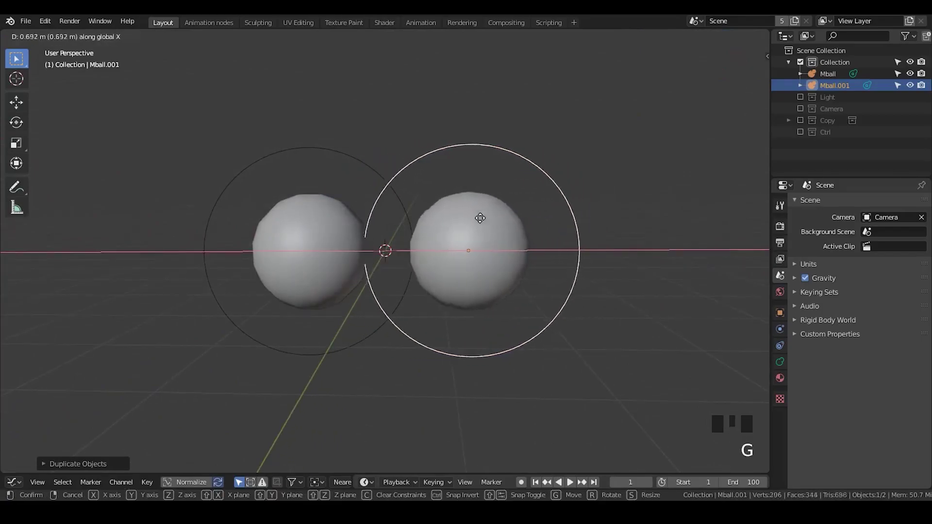
key(shift+d)
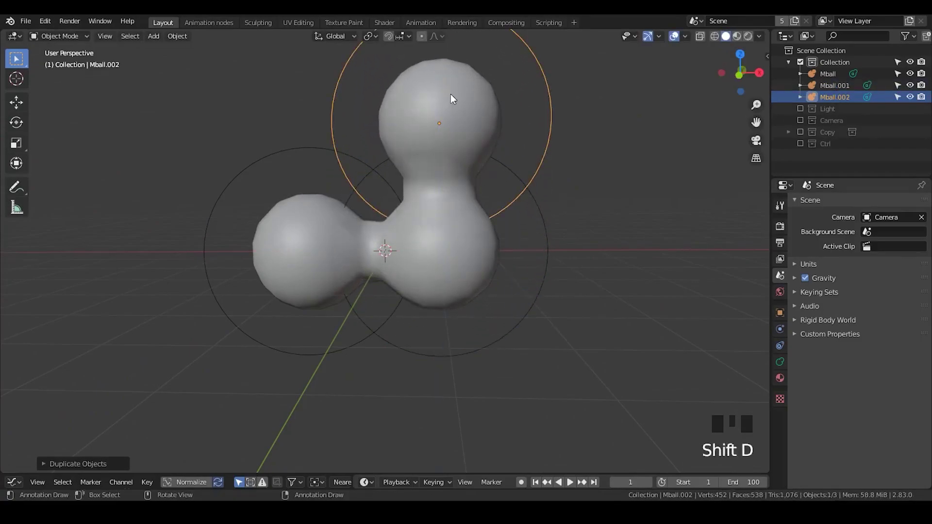
drag(449, 219, 577, 172)
click(577, 172)
click(404, 139)
click(303, 219)
drag(314, 236, 229, 114)
click(230, 113)
click(317, 194)
click(329, 215)
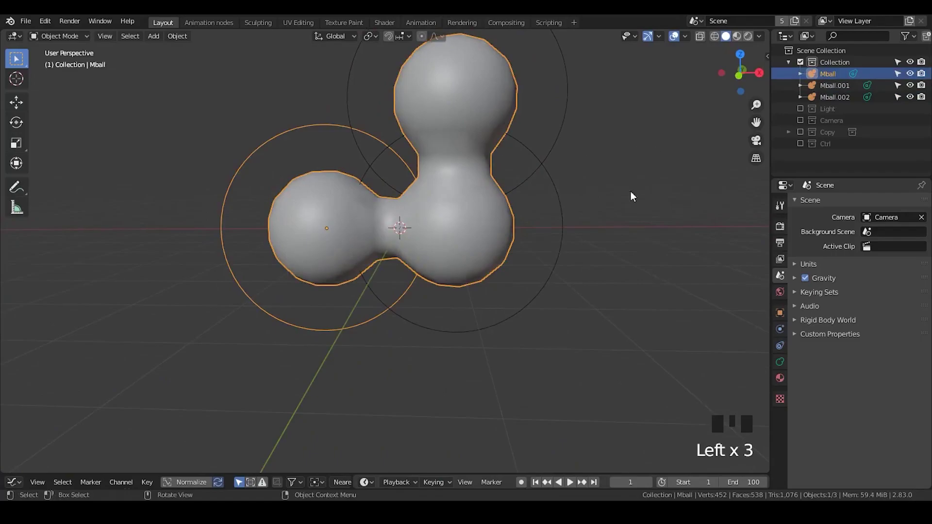
click(783, 368)
click(783, 377)
drag(785, 354, 778, 332)
click(777, 329)
click(781, 316)
click(783, 331)
click(783, 341)
click(789, 361)
click(783, 377)
click(784, 370)
click(786, 356)
click(783, 335)
drag(332, 139, 511, 221)
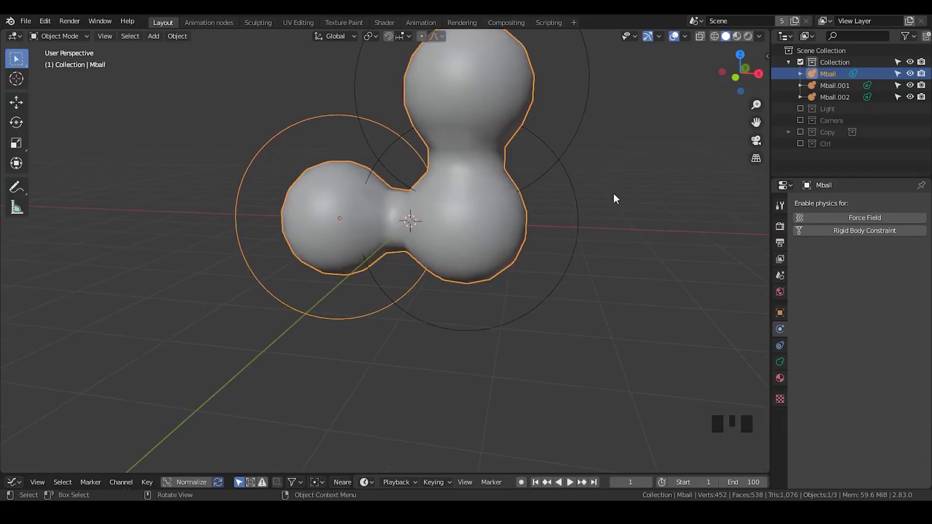
drag(567, 205, 780, 232)
click(781, 232)
drag(882, 206, 855, 209)
drag(468, 188, 616, 123)
click(616, 123)
click(644, 90)
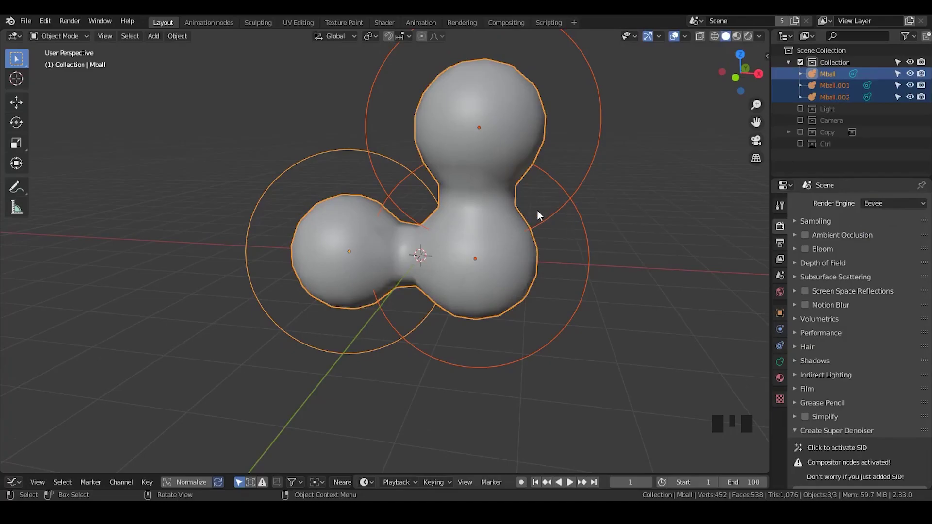
Delete the selected metaballs and add a UV sphere in their place
key(x)
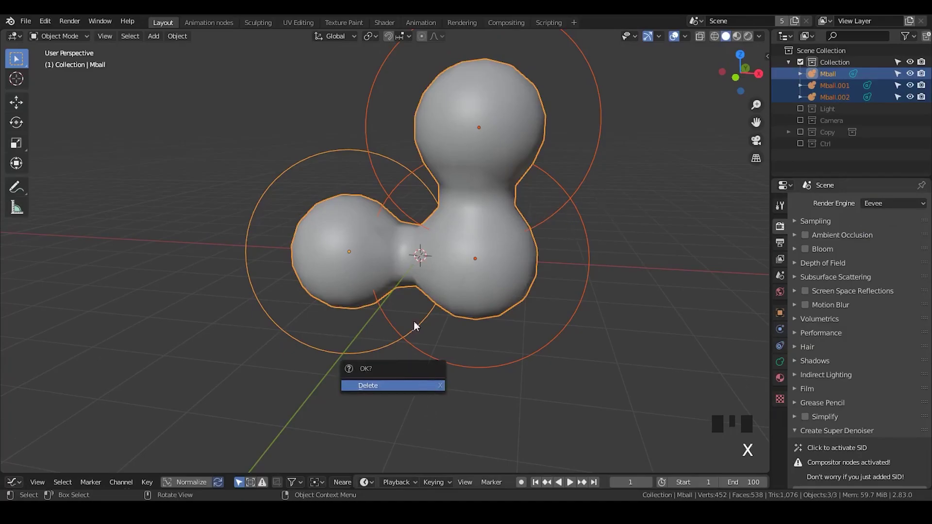
drag(449, 217, 446, 187)
key(shift+a)
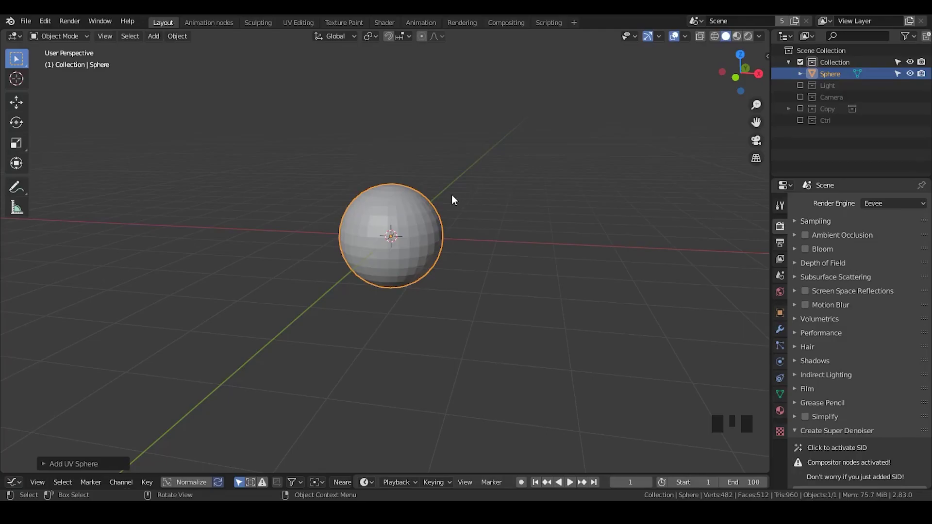
Add a second coincident UV sphere inside the sphere's mesh and return to Object Mode
key(Tab)
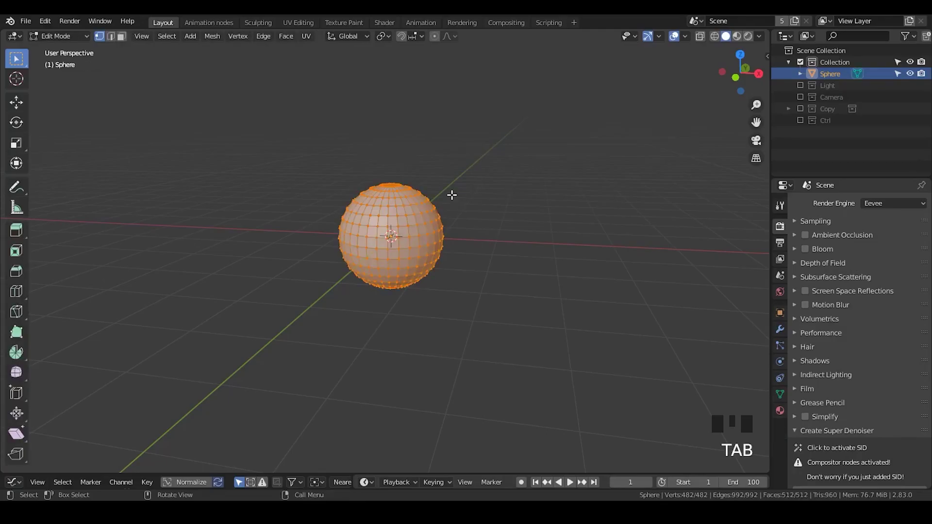
key(shift+a)
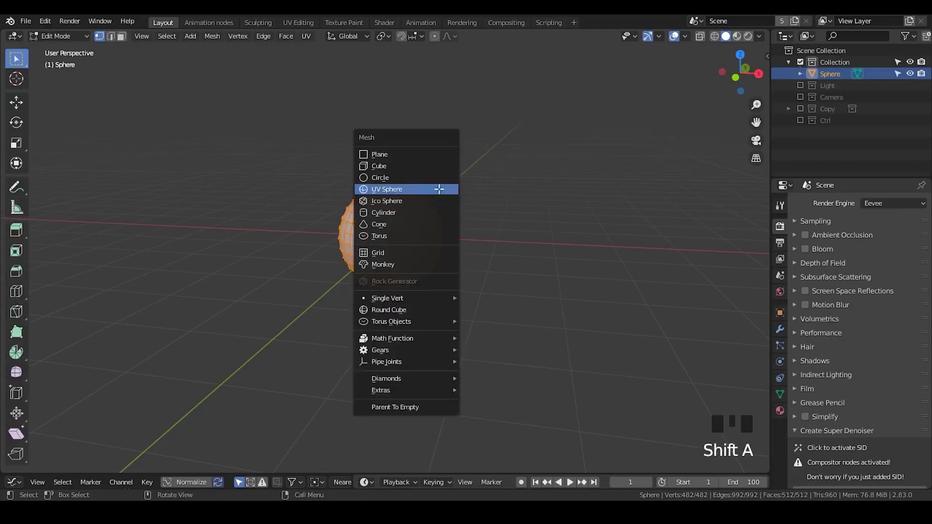
key(Tab)
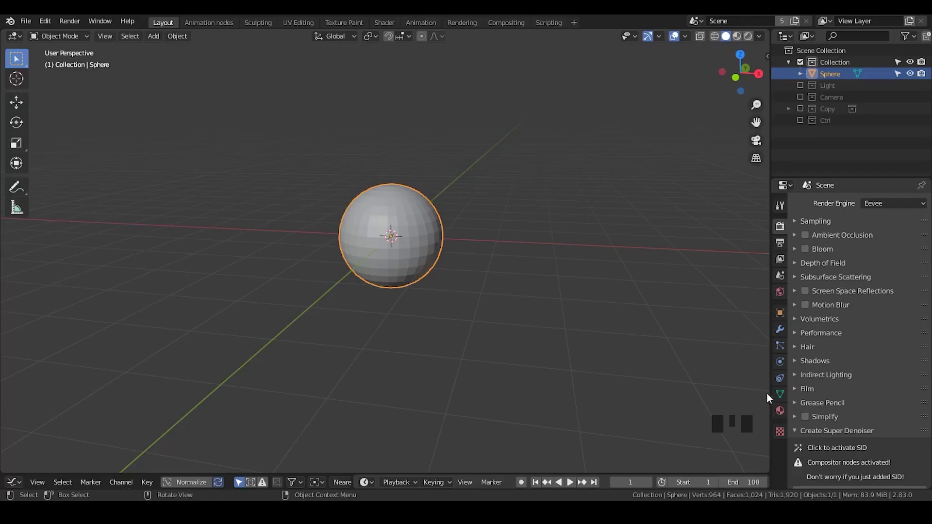
Add Basis and Key 1 shape keys to the sphere and select one linked shell for Key 1
click(786, 396)
drag(821, 225, 818, 264)
click(826, 272)
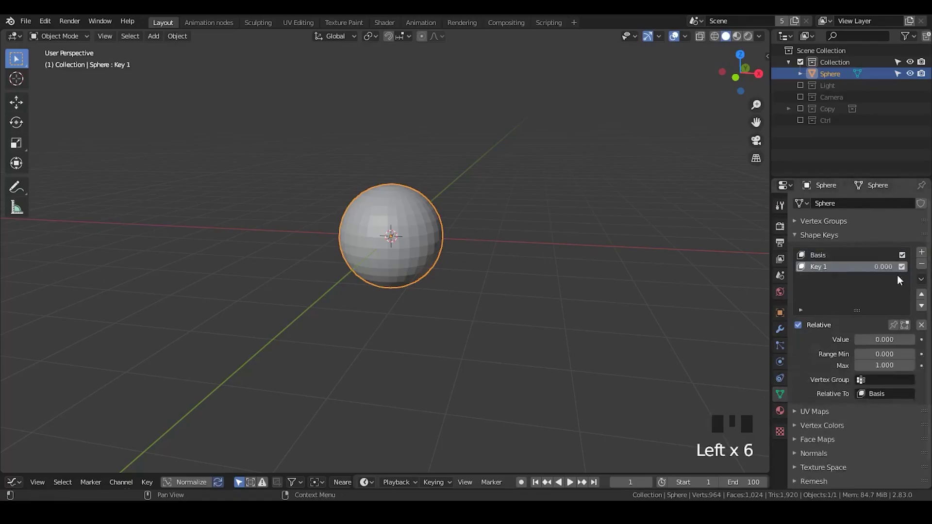
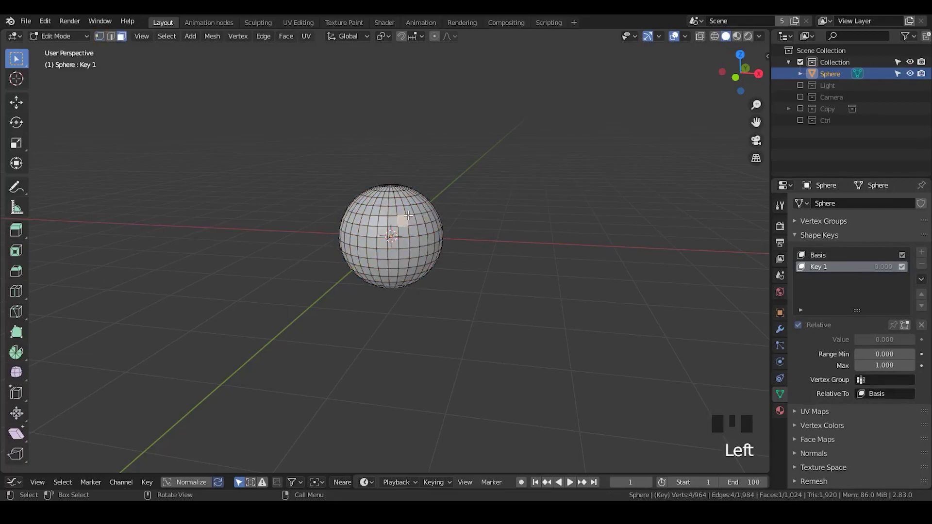
key(l)
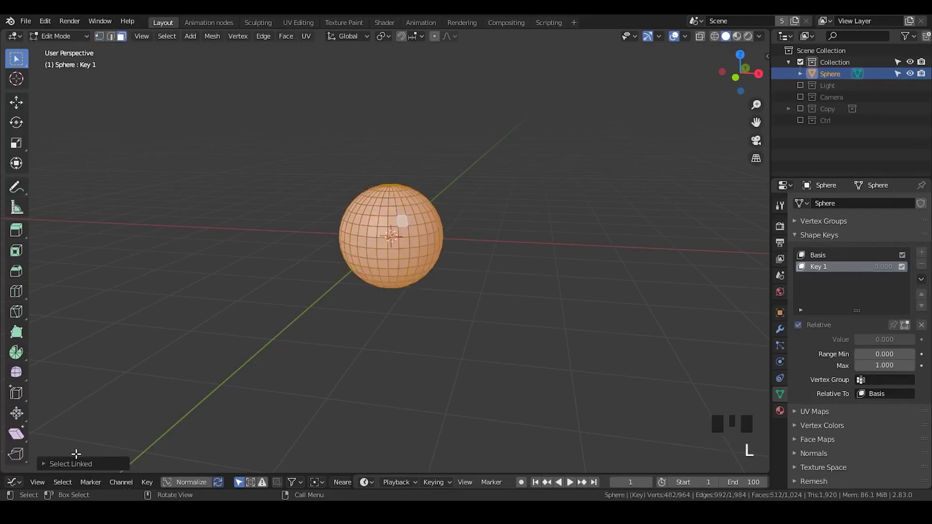
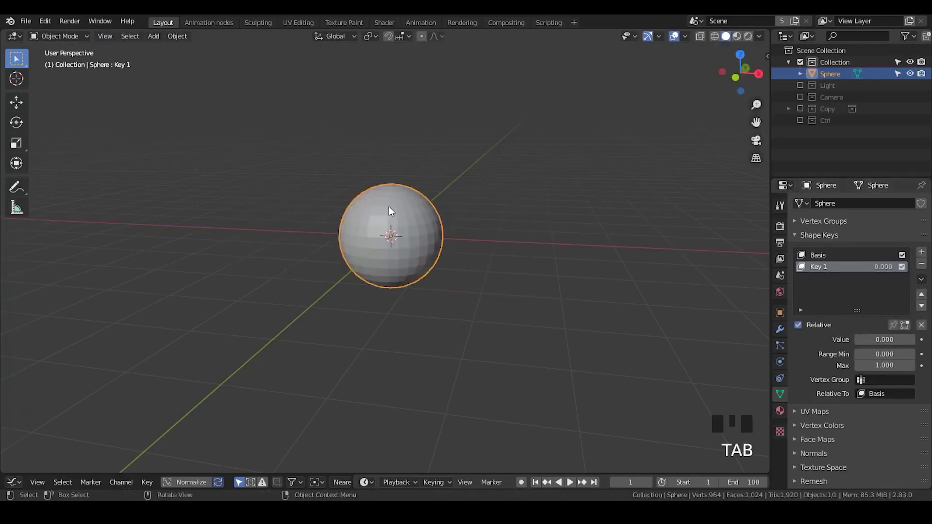
Add a Remesh modifier in Voxel mode with a 0.1 m voxel size
click(849, 259)
click(846, 269)
click(836, 260)
click(841, 269)
drag(833, 261, 835, 272)
click(835, 272)
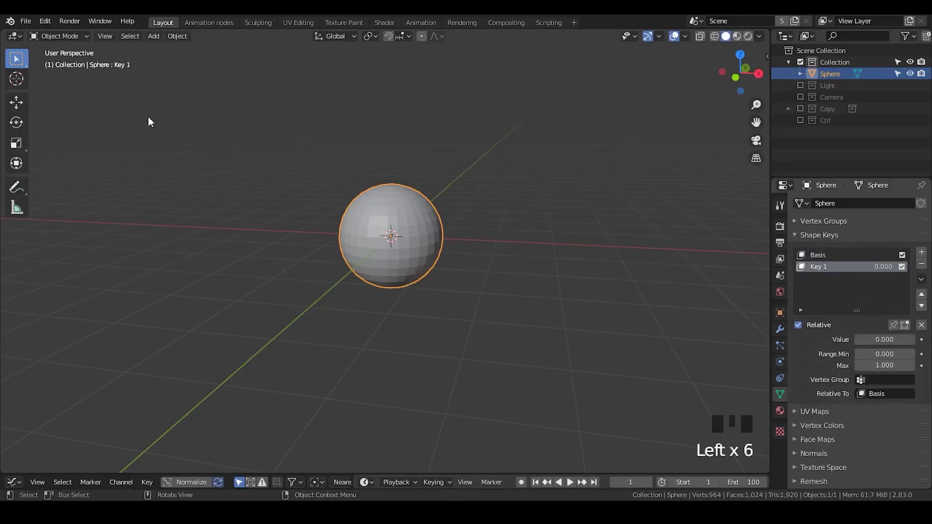
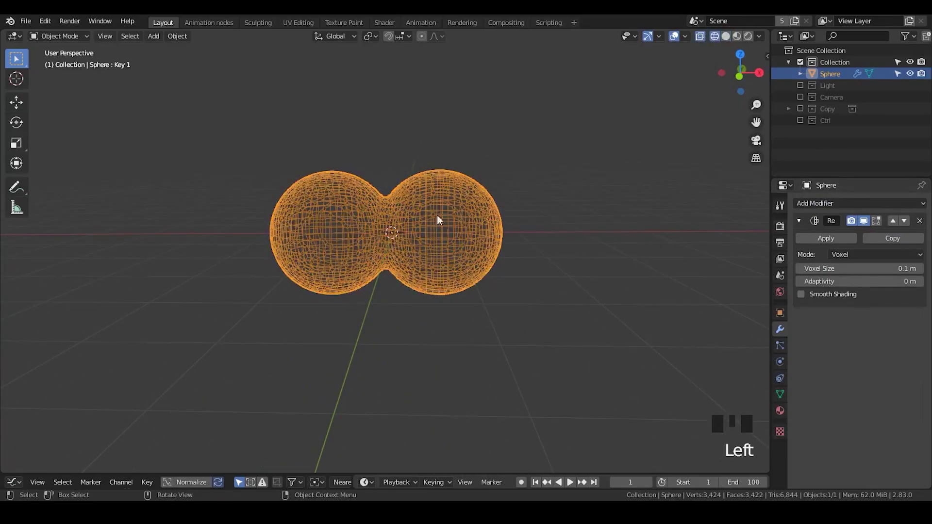
Adjust the Remesh voxel size field and toggle the viewport display to inspect the fused spheres
drag(426, 234, 895, 222)
click(864, 225)
drag(433, 242, 867, 222)
click(867, 223)
drag(363, 219, 364, 240)
click(728, 41)
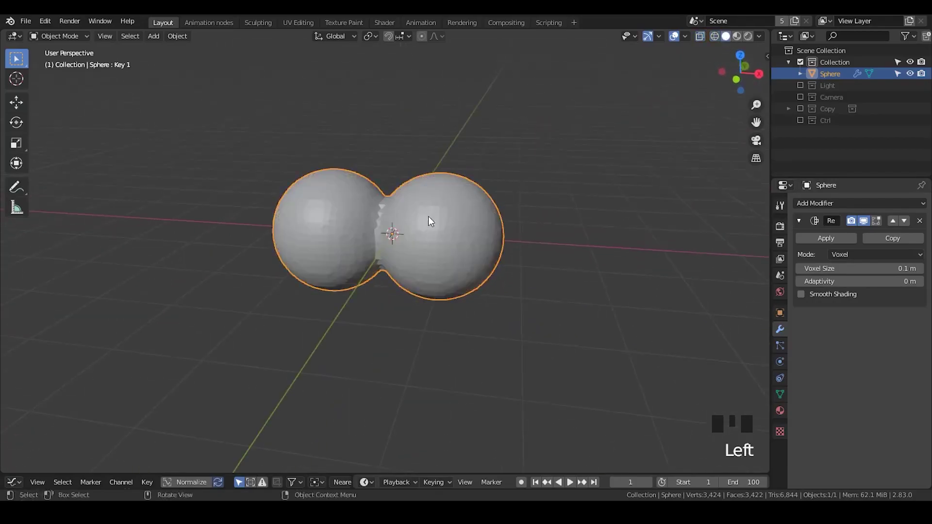
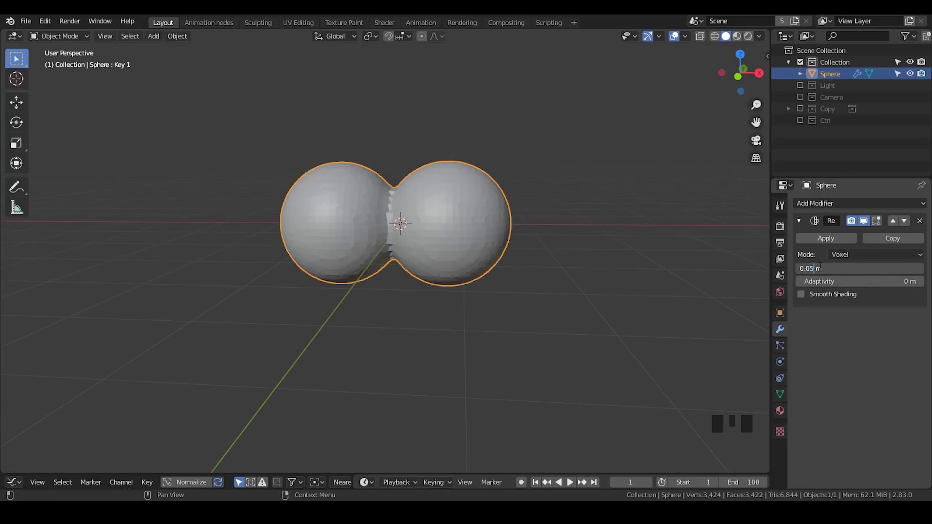
Refine the voxel size to 0.05 m, shade the blob smooth and collapse the Remesh panel
drag(340, 233, 853, 328)
click(829, 301)
drag(475, 293, 825, 297)
click(826, 297)
click(829, 296)
click(829, 297)
click(829, 297)
click(829, 297)
drag(484, 214, 847, 299)
click(847, 299)
click(804, 225)
click(830, 207)
drag(483, 195, 448, 147)
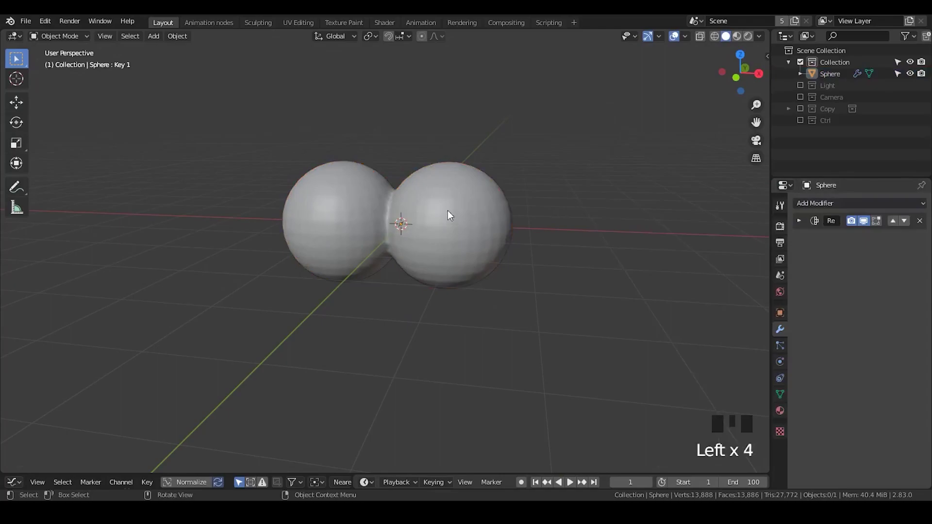
scroll(down, 3)
Add a Displace modifier to the sphere with a new texture driving it
drag(438, 247, 439, 237)
click(439, 237)
click(844, 210)
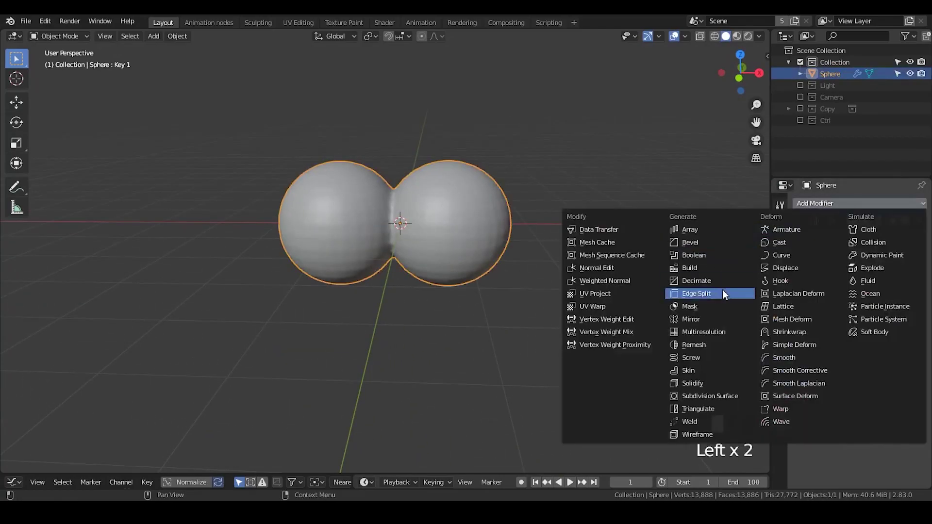
drag(799, 275, 832, 312)
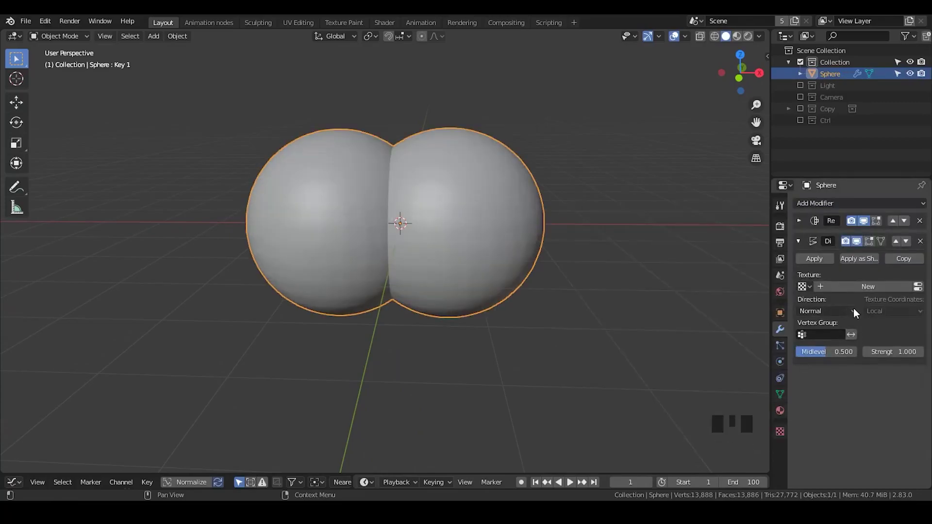
drag(831, 289, 785, 433)
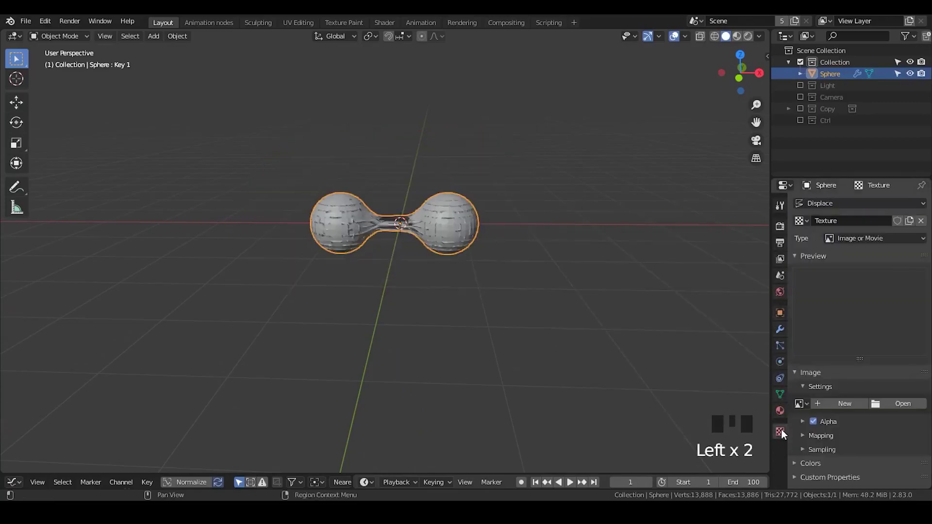
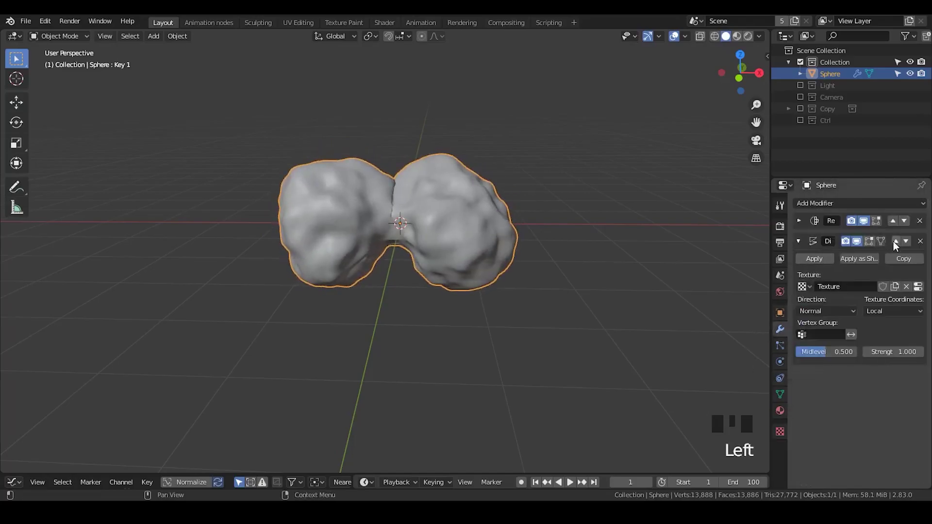
Set the displacement texture's type and options in Texture properties
drag(901, 245, 803, 224)
drag(392, 265, 909, 225)
click(909, 226)
scroll(up, 3)
scroll(down, 3)
drag(388, 203, 374, 230)
scroll(up, 3)
drag(367, 232, 897, 247)
click(898, 247)
Tune the remaining texture settings and move Displace above Remesh in the modifier stack
scroll(down, 3)
scroll(up, 3)
drag(390, 279, 877, 208)
click(877, 208)
drag(388, 238, 483, 158)
scroll(down, 3)
drag(484, 157, 802, 224)
double_click(802, 224)
drag(461, 219, 465, 237)
scroll(down, 3)
drag(460, 239, 407, 197)
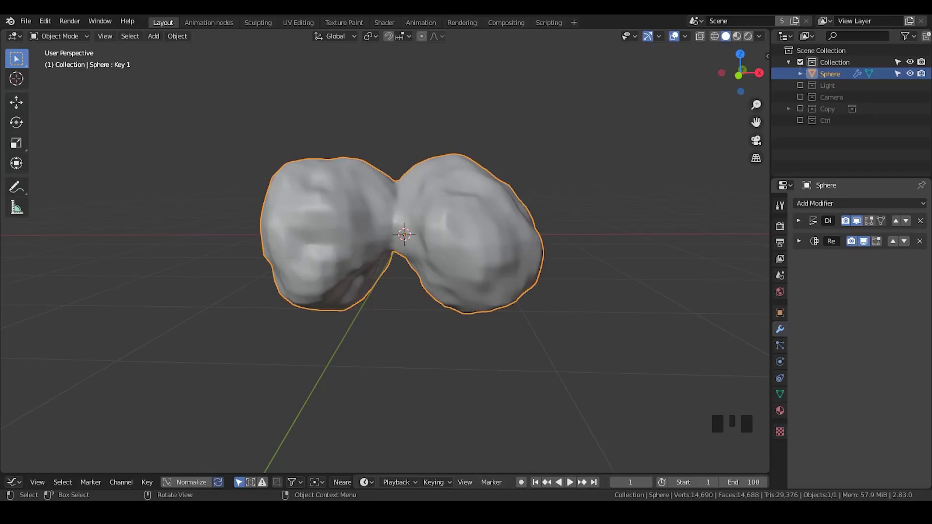
Blend Key 1 to about 0.377 and return to the sphere's mesh data settings
drag(503, 207, 529, 210)
click(788, 394)
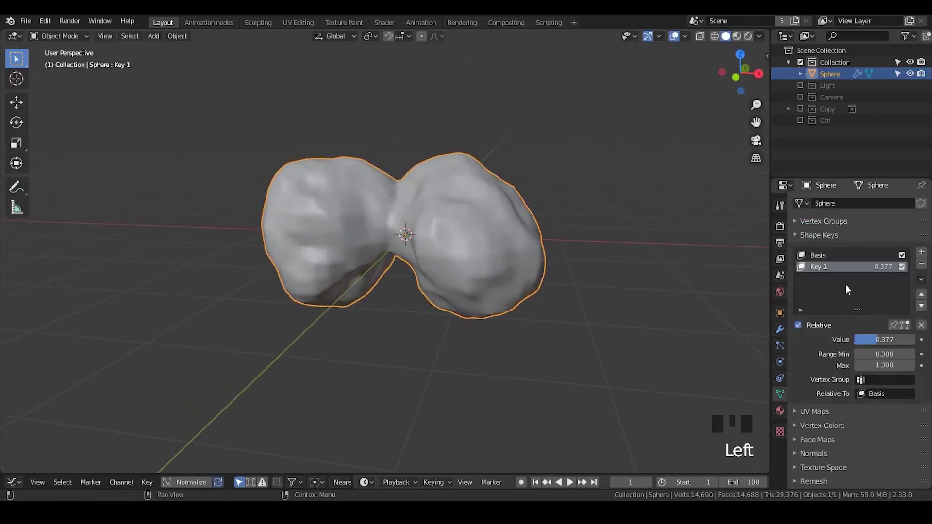
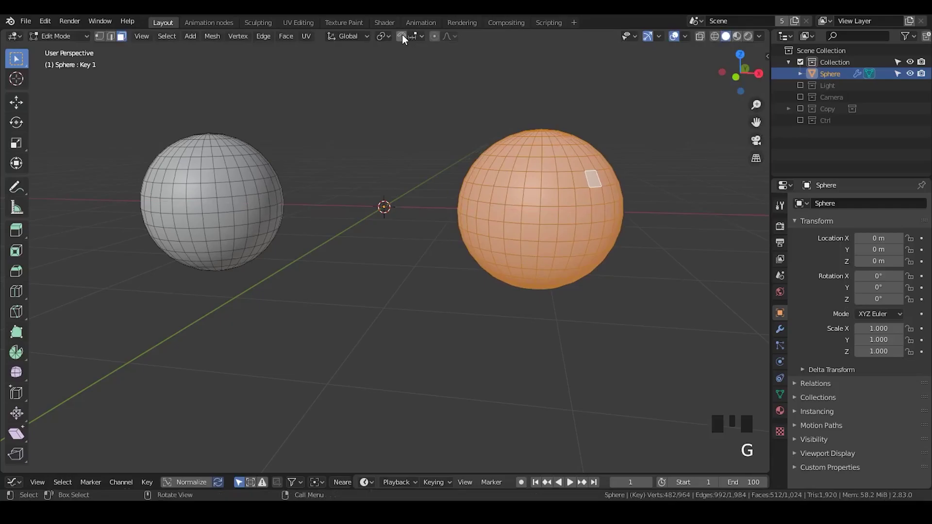
Move the selected shell 2 m along X in Key 1 and return to Object Mode
click(403, 41)
key(g)
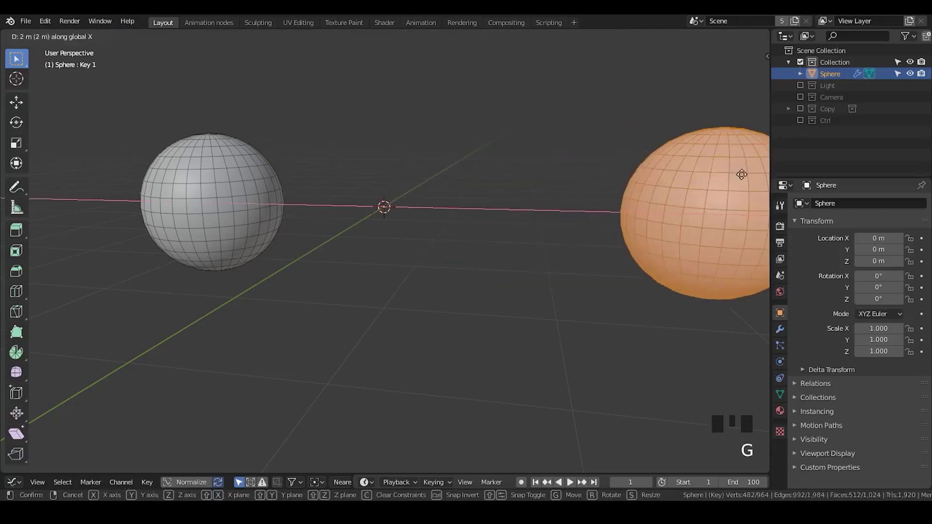
click(401, 43)
key(Tab)
Switch to the Animation nodes workspace and search the node list for 'distribute'
drag(466, 196, 607, 136)
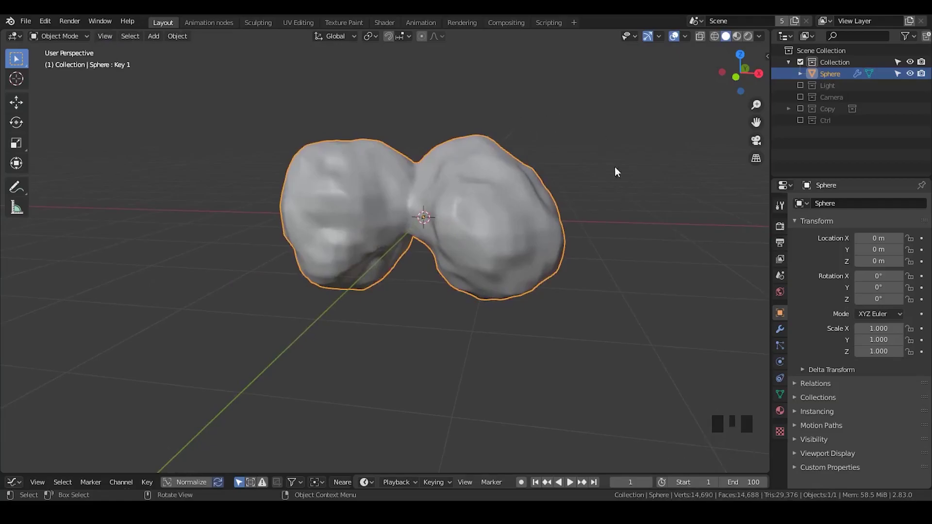
click(700, 187)
key(shift+a)
click(200, 183)
scroll(up, 3)
scroll(down, 3)
scroll(up, 3)
scroll(down, 3)
Add a Distribute Matrices grid node with X Divisions set to 2
scroll(up, 3)
scroll(down, 3)
scroll(up, 3)
scroll(down, 3)
scroll(up, 3)
scroll(down, 3)
scroll(up, 3)
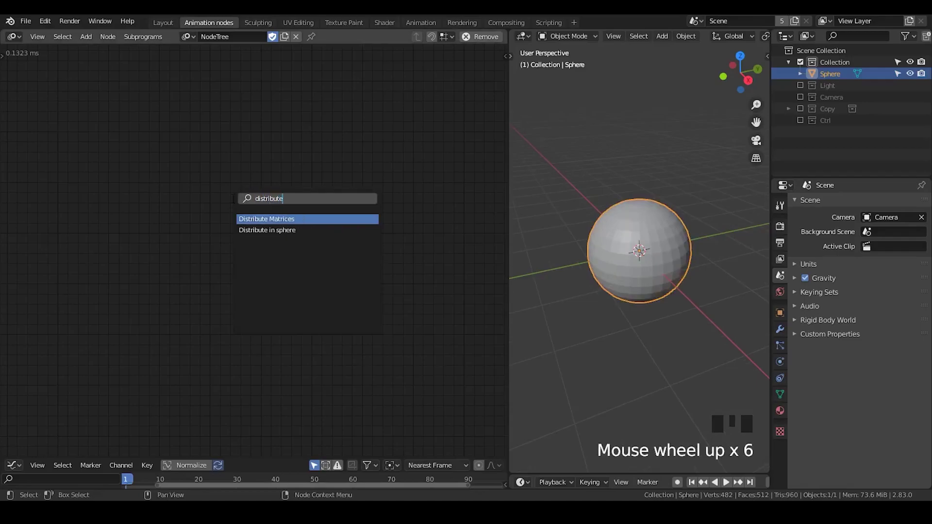
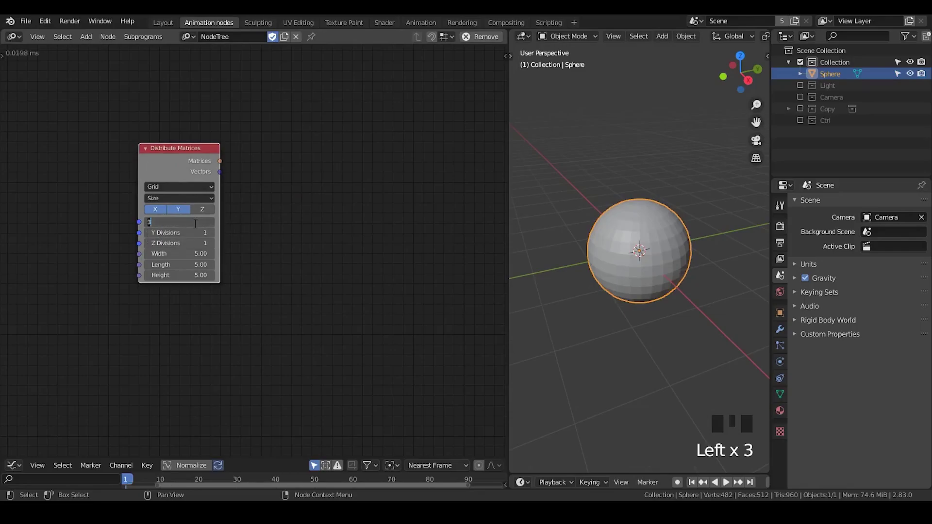
click(264, 216)
Shrink the sphere, add an Instancing object subprogram node and search for 'object mesh'
scroll(down, 3)
drag(606, 266, 661, 258)
scroll(down, 3)
scroll(up, 3)
scroll(down, 3)
scroll(up, 3)
scroll(down, 3)
drag(654, 253, 308, 162)
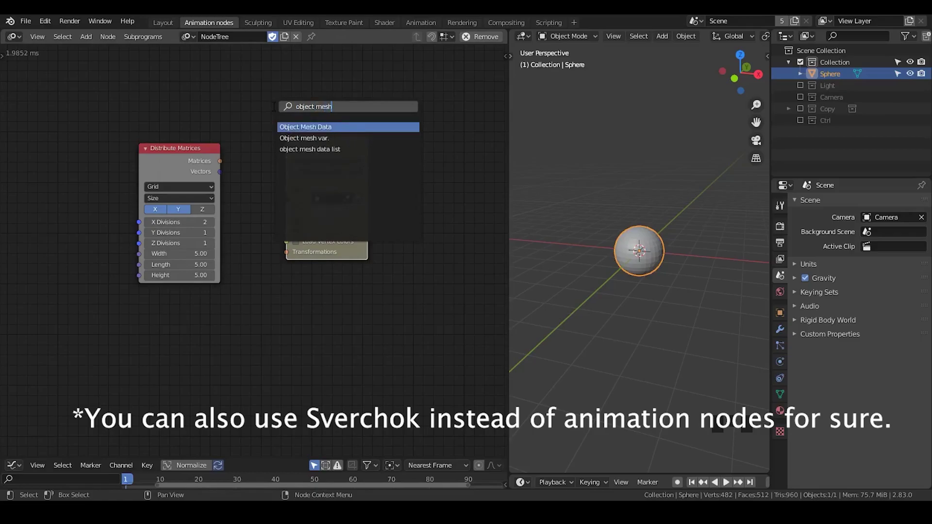
Add Mesh Object Input, Transform Mesh and Output nodes, wire Sphere mesh and grid matrices in, delete Invoke Subprogram
key(BackSpace)
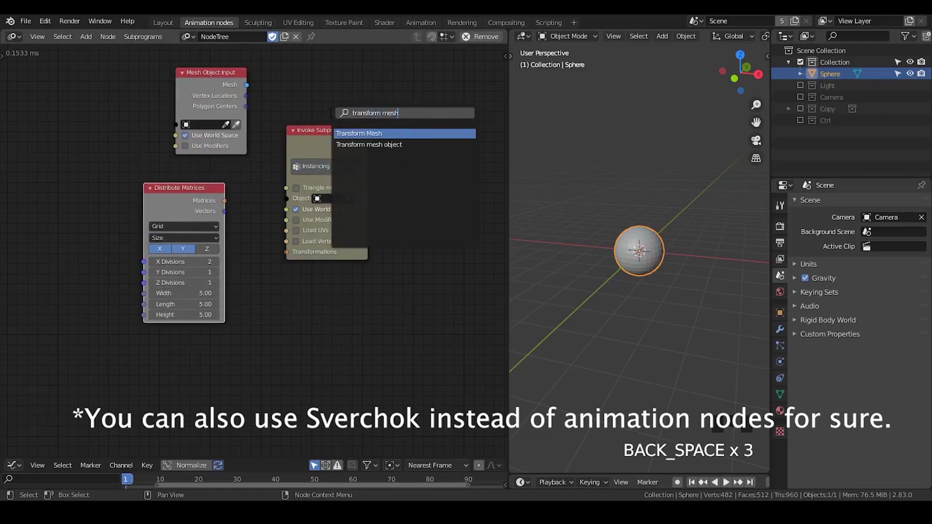
key(ctrl+a)
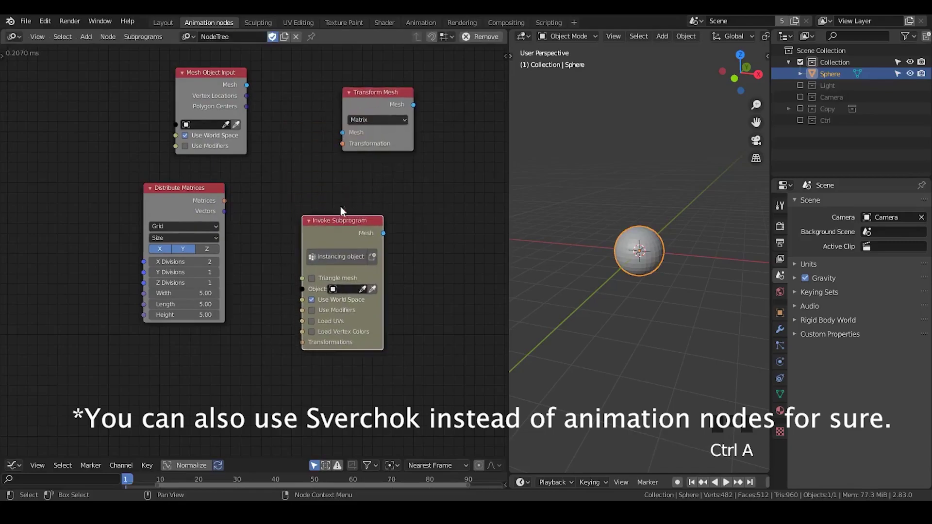
key(x)
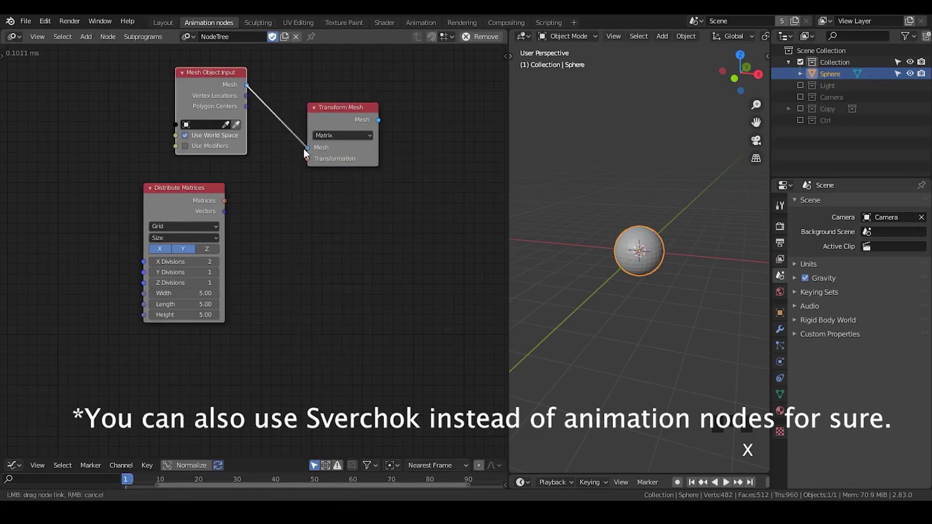
click(188, 196)
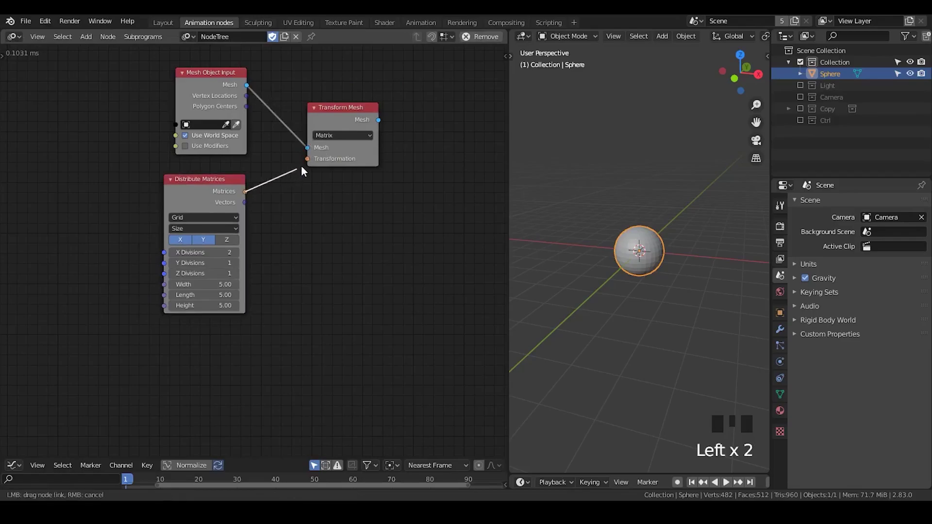
click(550, 167)
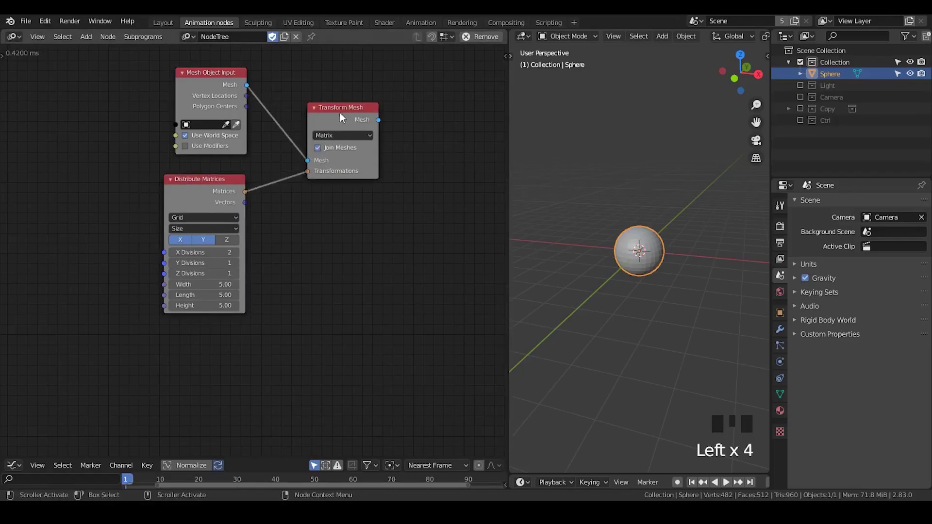
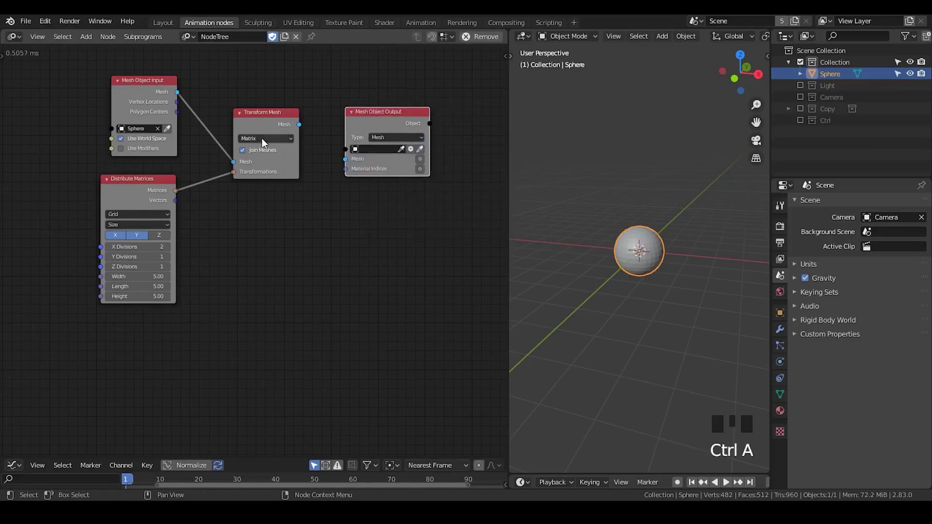
Create a new Target output object in Mesh Object Output and hide the original Sphere
click(417, 162)
click(416, 156)
click(413, 151)
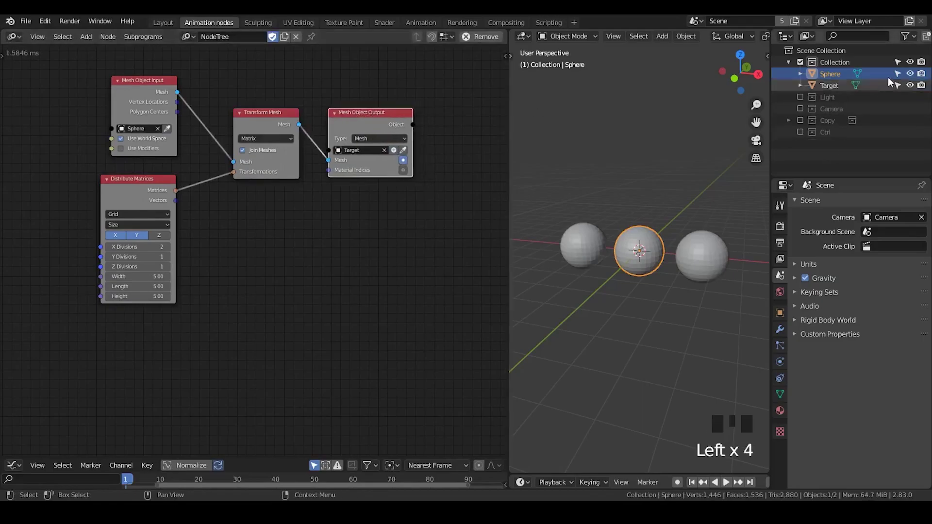
drag(912, 80, 828, 77)
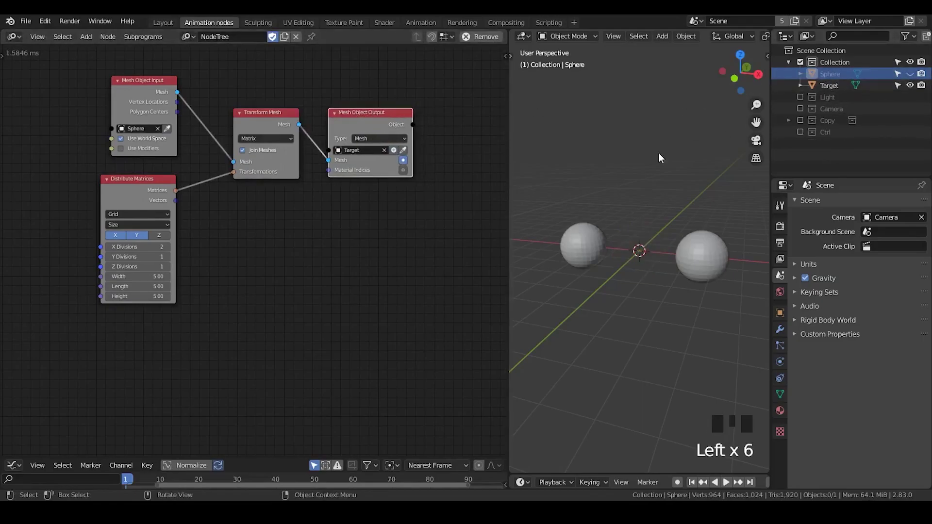
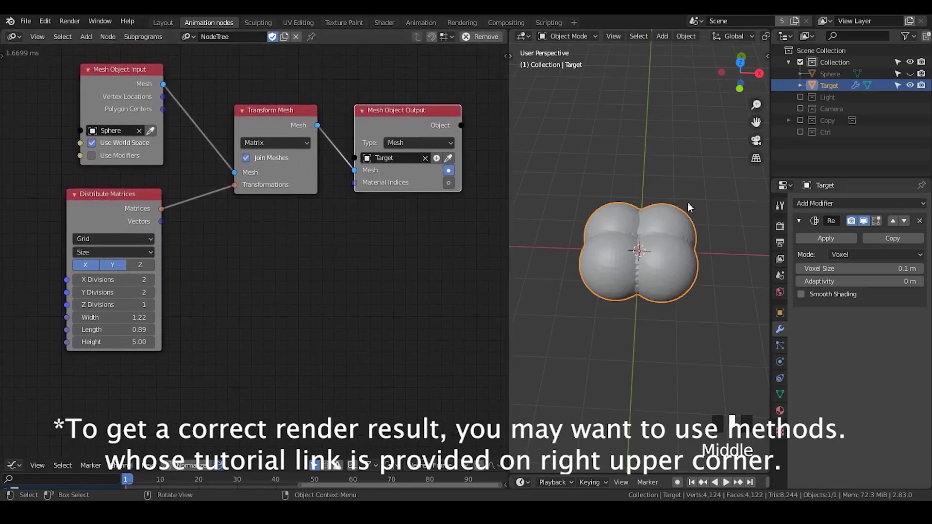
Rearrange the node tree, dragging the distribution node aside to make room for a Random Vector source
scroll(down, 3)
scroll(down, 3)
scroll(up, 3)
drag(677, 248, 354, 463)
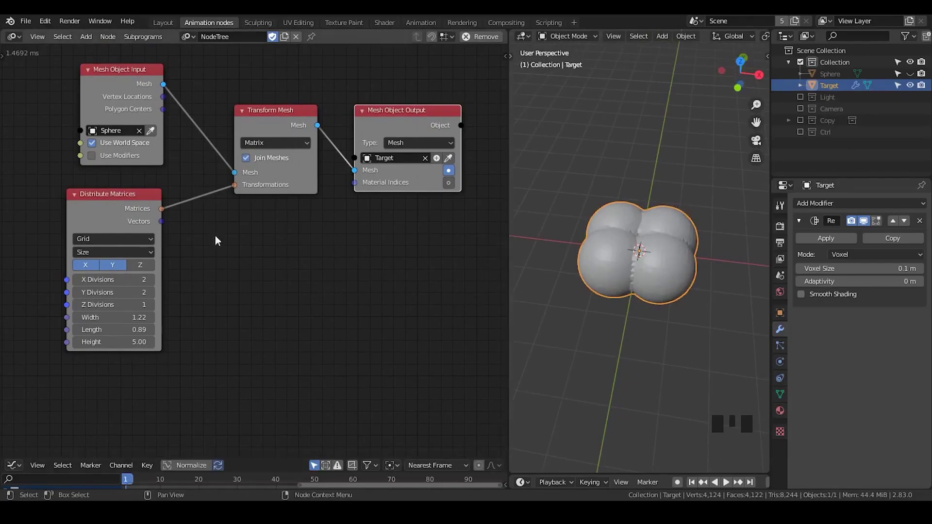
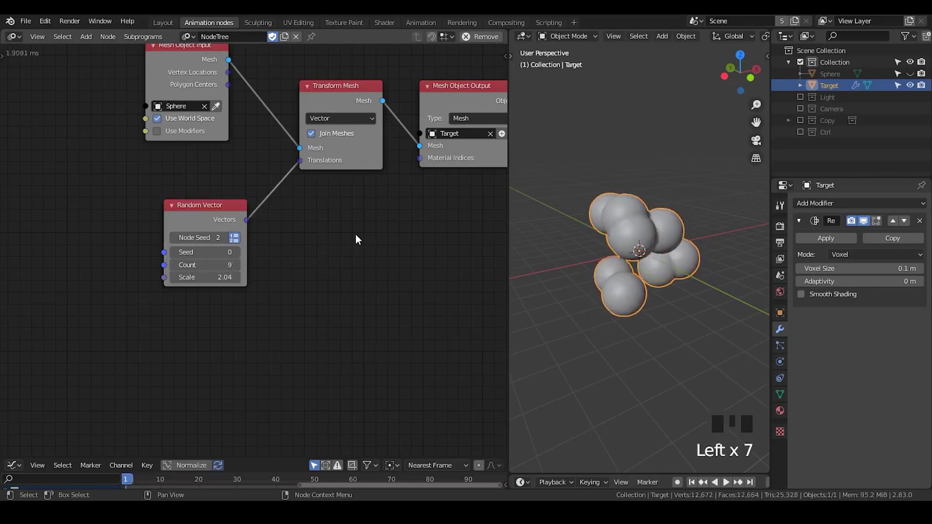
Add a Vector Wiggle node and link it to the Transform Mesh Translations input
key(ctrl+a)
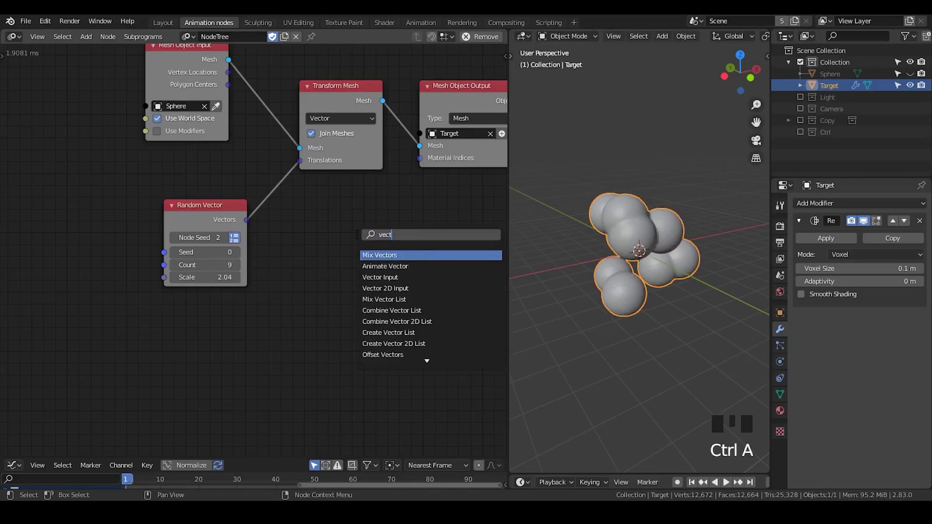
key(g)
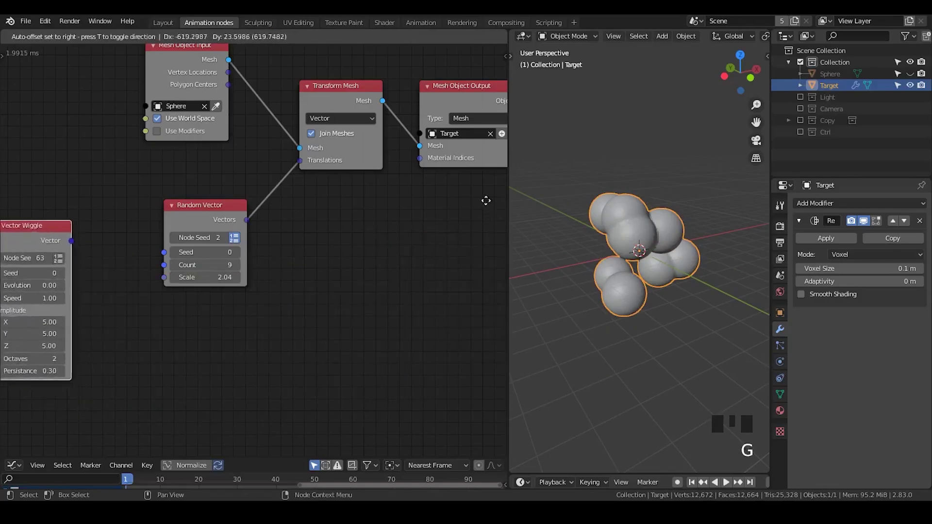
click(162, 195)
drag(162, 193, 213, 212)
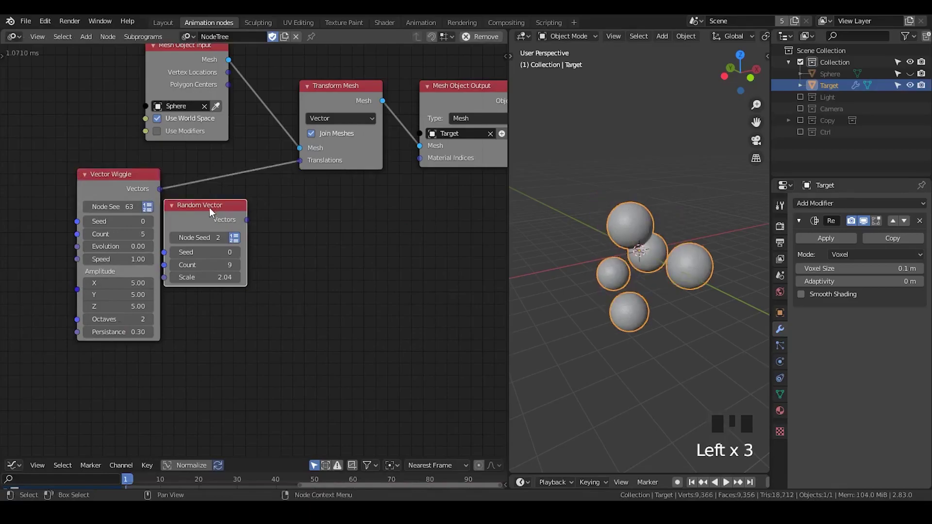
Delete the Random Vector node and search for a Vector from Value node
key(x)
click(120, 188)
key(ctrl+a)
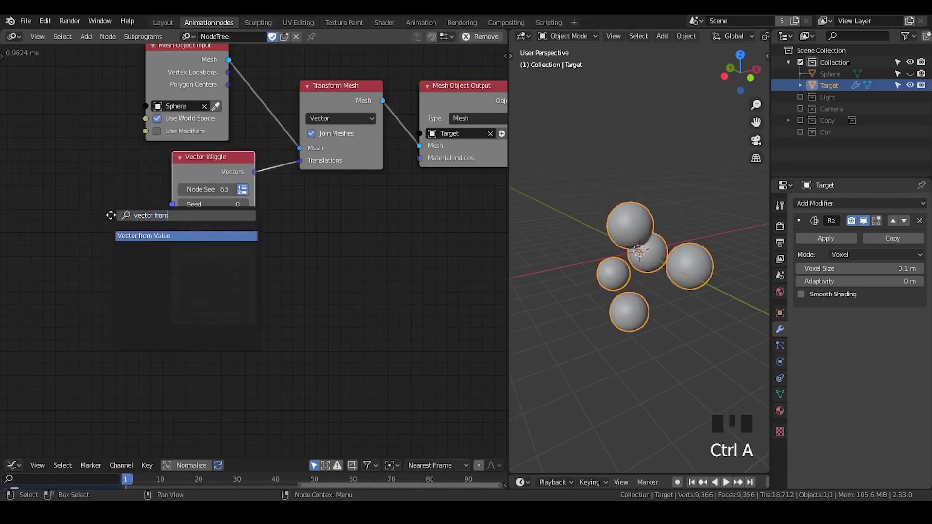
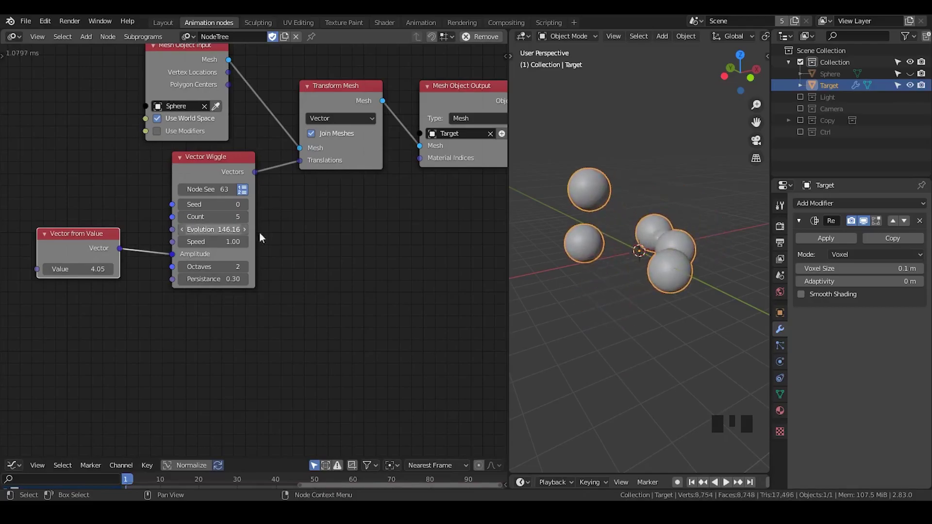
key(ctrl+a)
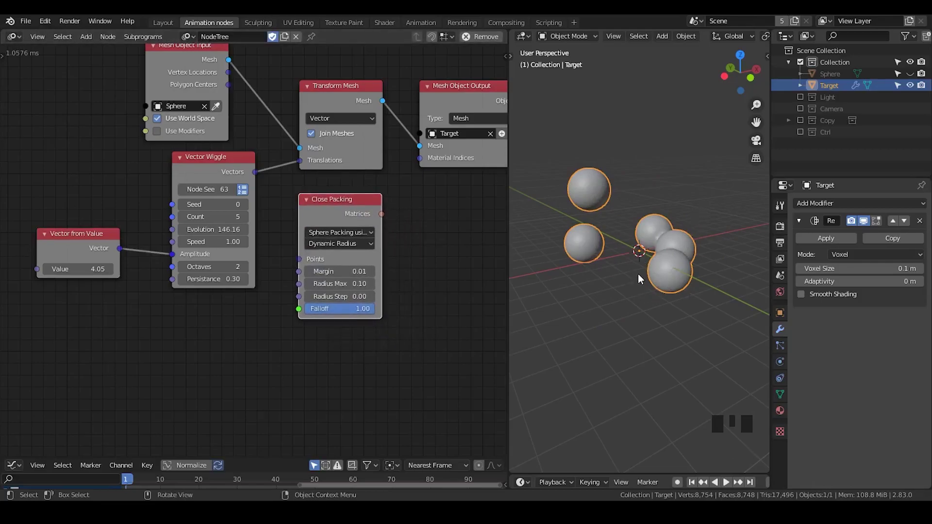
scroll(down, 3)
scroll(up, 3)
drag(626, 257, 353, 313)
drag(353, 313, 355, 207)
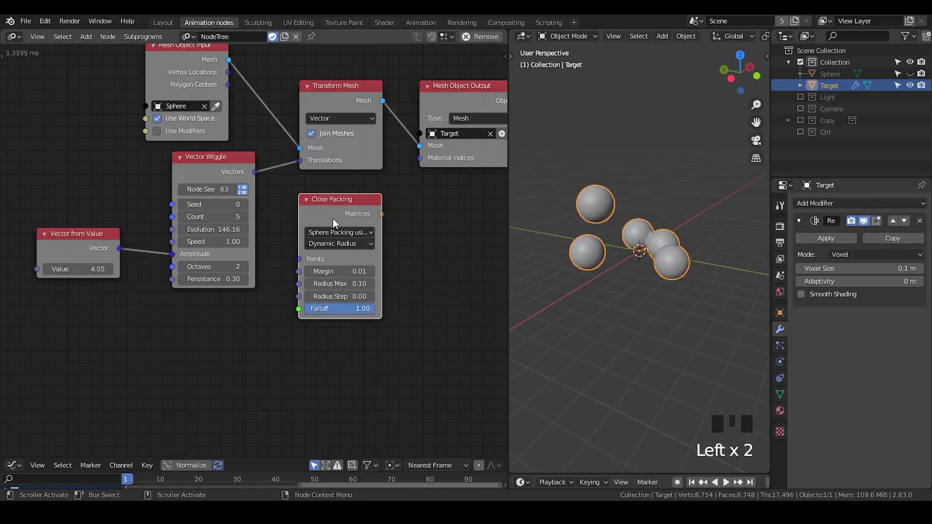
key(x)
drag(411, 262, 247, 226)
scroll(up, 3)
scroll(down, 3)
drag(250, 220, 687, 202)
click(688, 202)
click(664, 246)
scroll(down, 3)
drag(576, 270, 811, 253)
click(803, 228)
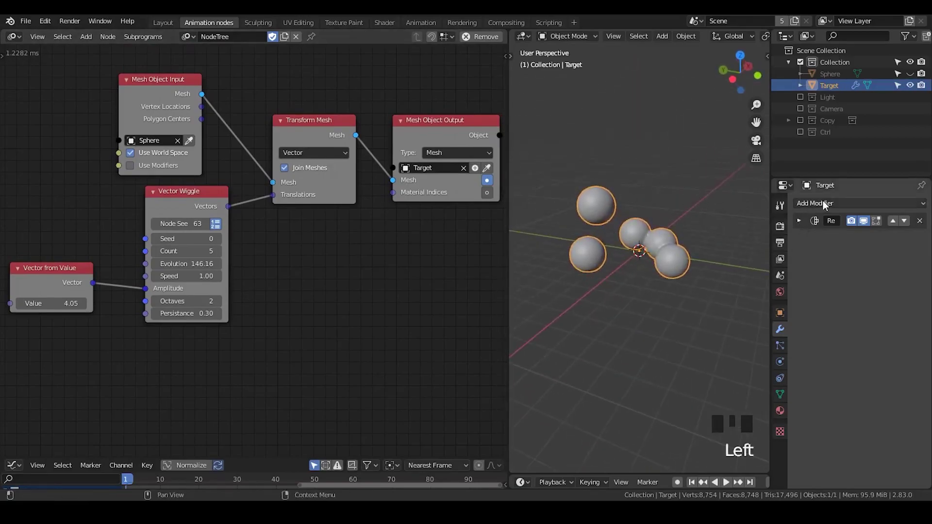
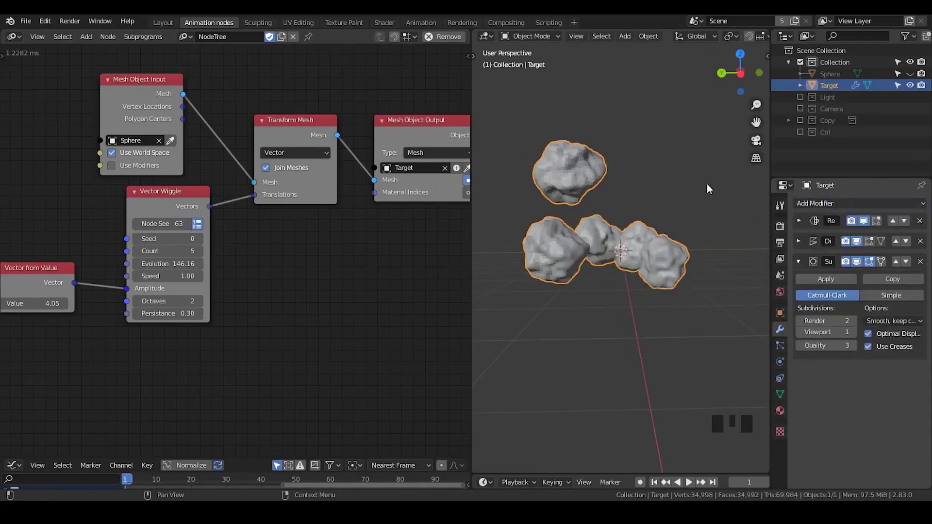
Collapse the Subdivision Surface settings and inspect the rocky blobs in the viewport
click(803, 265)
drag(678, 216, 660, 194)
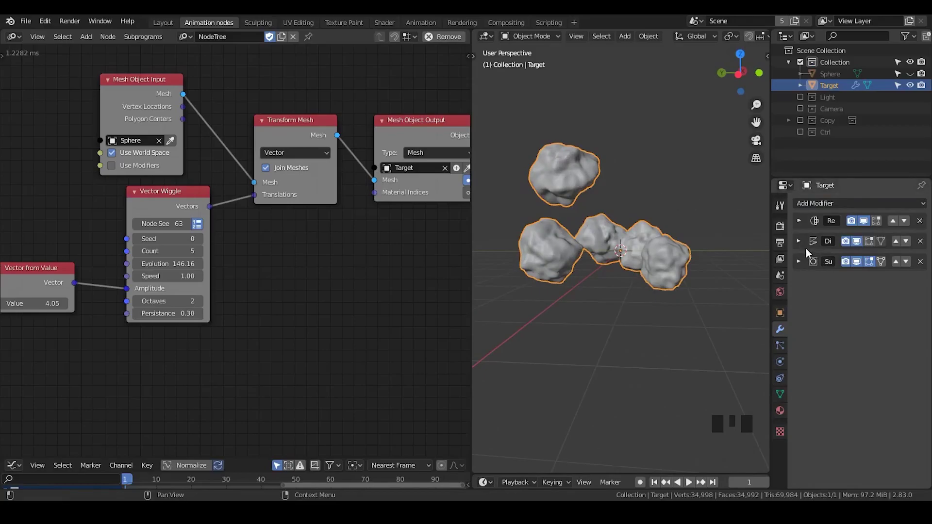
Set the Displace modifier's Texture Coordinates to Object using the Controller empty
click(801, 248)
drag(887, 313, 903, 338)
drag(903, 339, 804, 134)
click(812, 138)
click(841, 146)
Raise the Controller empty along Z above the rocks and check the displacement
key(g)
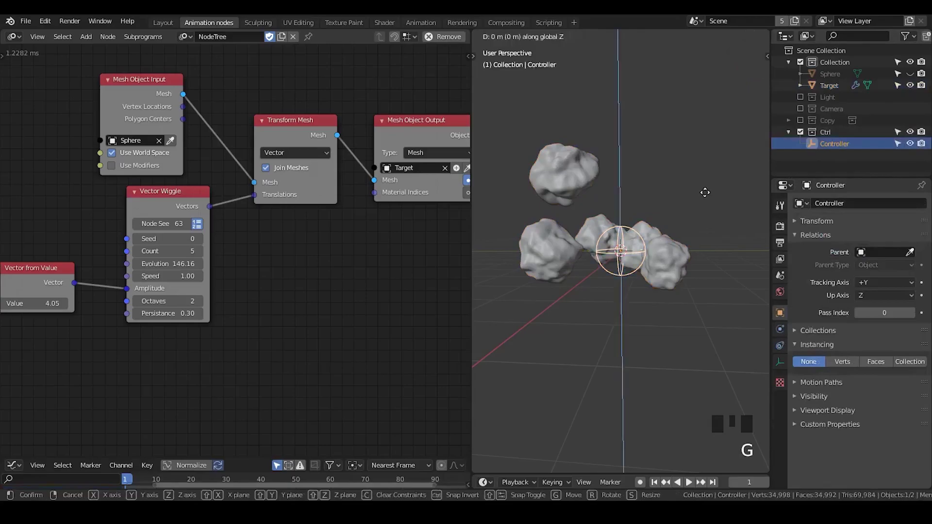
click(562, 161)
drag(692, 223, 664, 226)
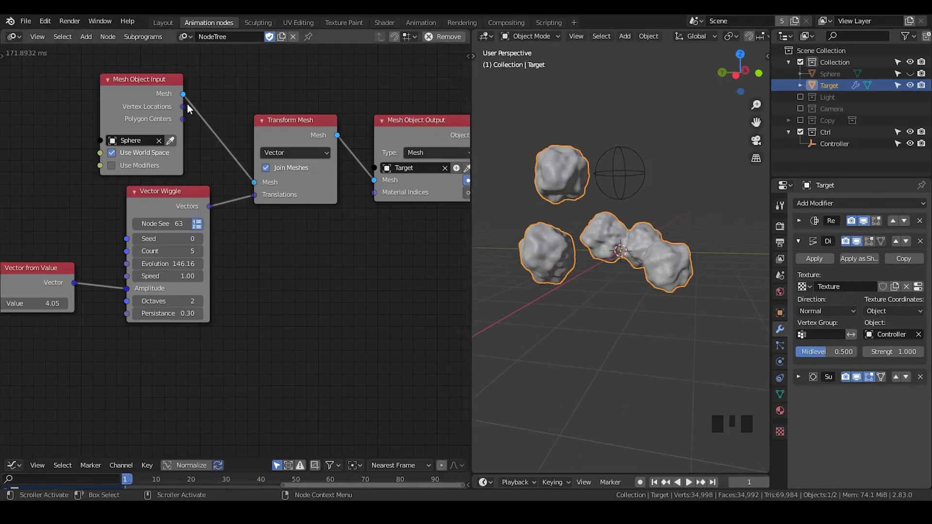
click(165, 95)
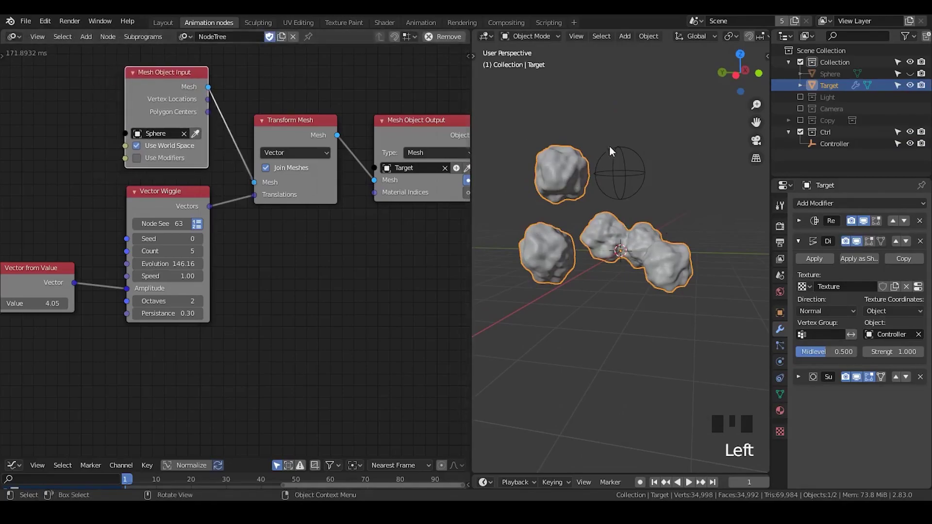
drag(559, 260, 281, 94)
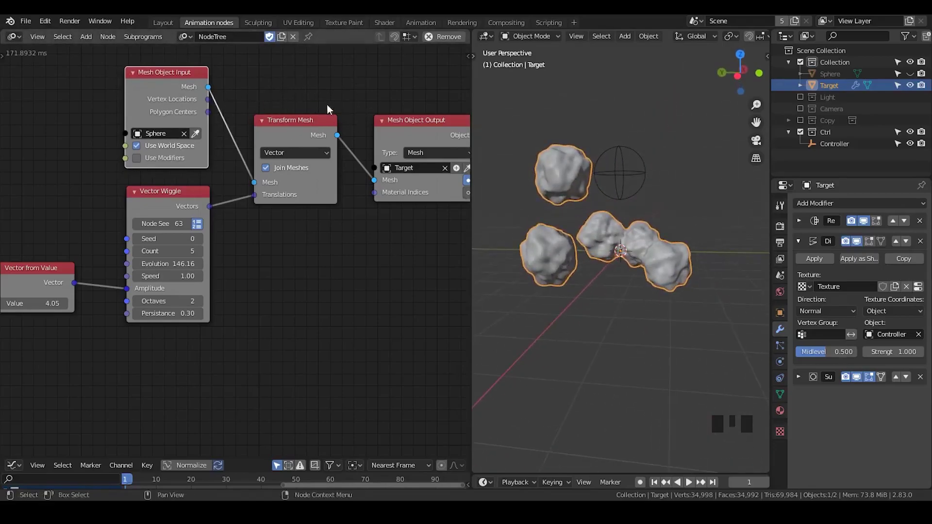
scroll(up, 3)
drag(653, 249, 577, 117)
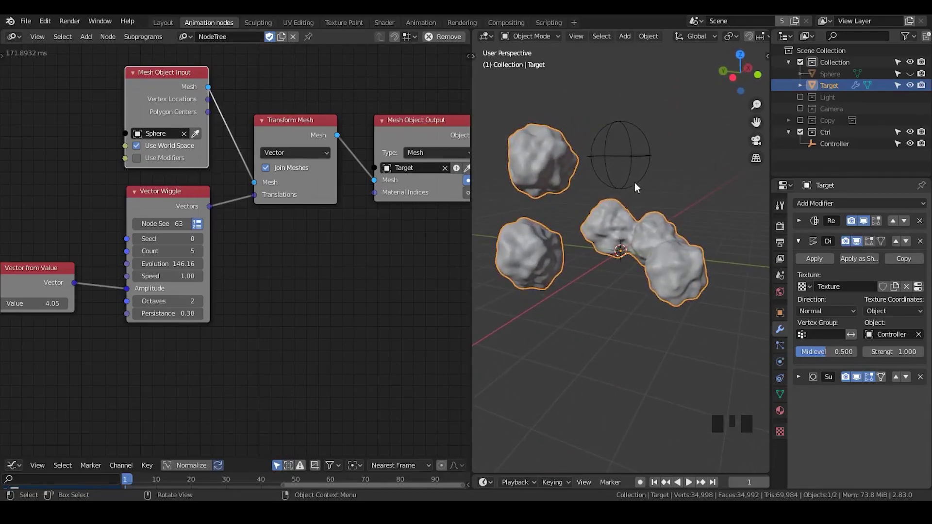
middle_click(660, 233)
scroll(up, 3)
scroll(down, 3)
scroll(down, 3)
scroll(up, 3)
scroll(down, 3)
scroll(up, 3)
scroll(down, 3)
scroll(up, 3)
scroll(down, 3)
scroll(up, 3)
scroll(down, 3)
scroll(up, 3)
scroll(down, 3)
drag(631, 233, 394, 440)
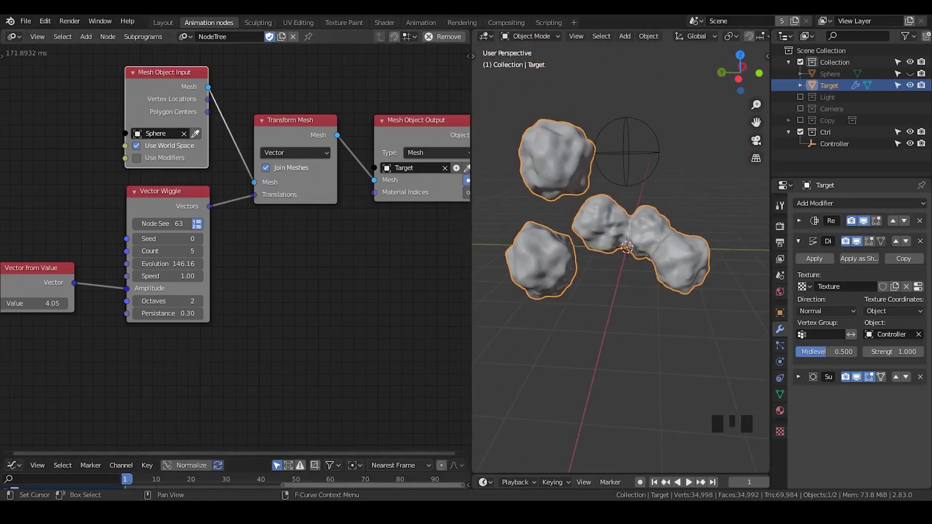